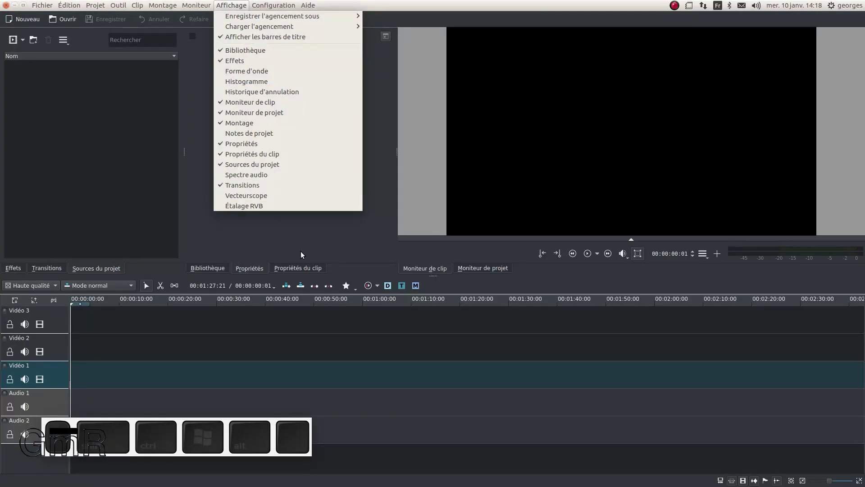
# Step: Enable the Bibliothèque panel from the Affichage menu
pyautogui.click(305, 252)
pyautogui.click(226, 268)
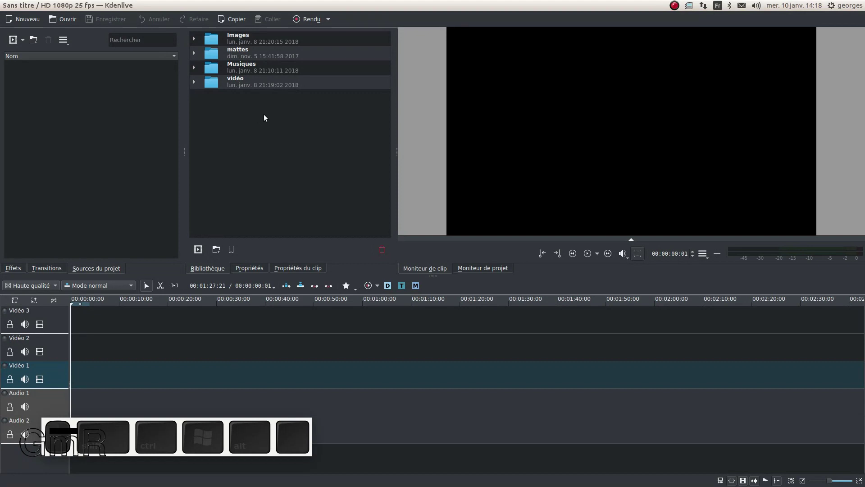
# Step: Expand the vidéo library folder and bring up the '000 Fichiers prod pour tutos' file manager beside Kdenlive
pyautogui.click(233, 115)
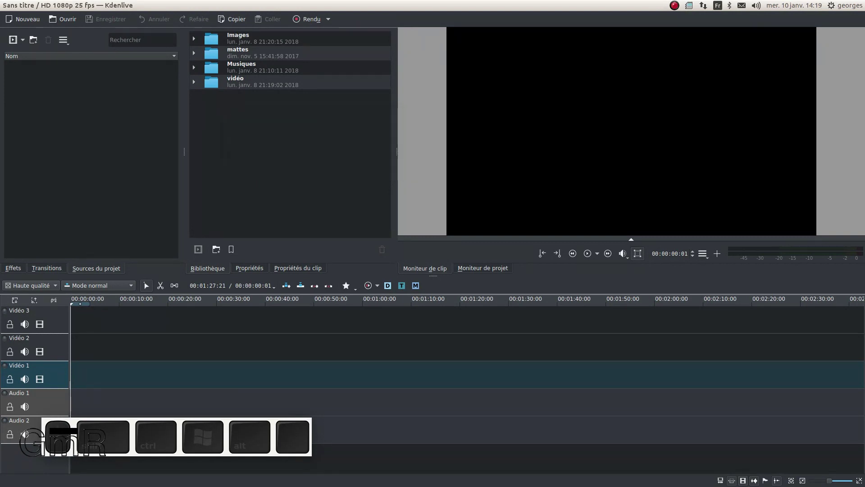
pyautogui.click(75, 443)
# Step: Copy entête.png from the file manager into the library's Images folder and maximise Kdenlive again
pyautogui.click(74, 443)
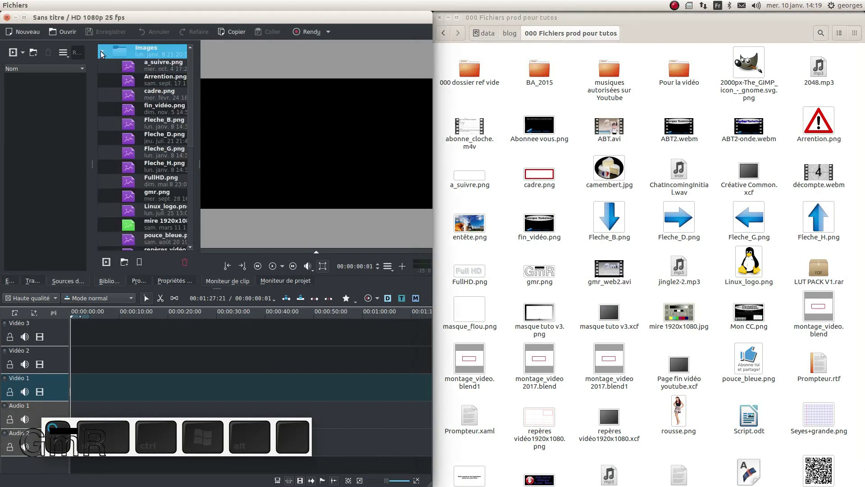
pyautogui.click(482, 228)
pyautogui.moveTo(478, 228); pyautogui.dragTo(161, 139)
pyautogui.middleClick(162, 153)
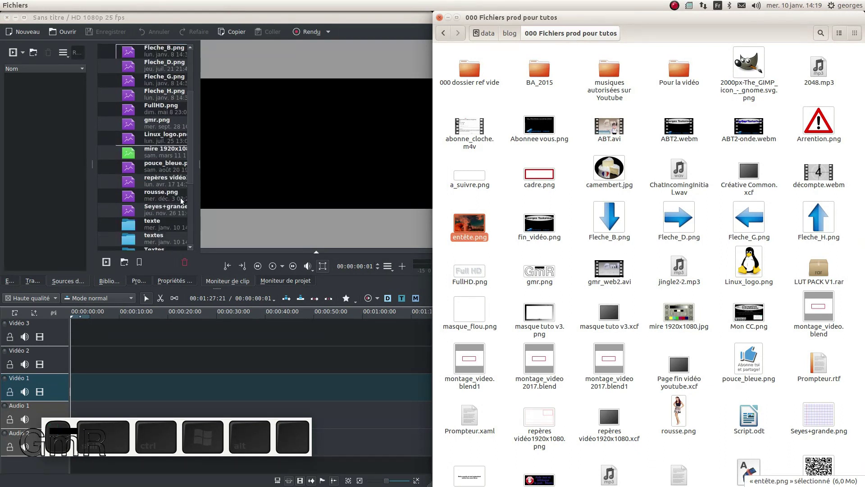
pyautogui.click(230, 19)
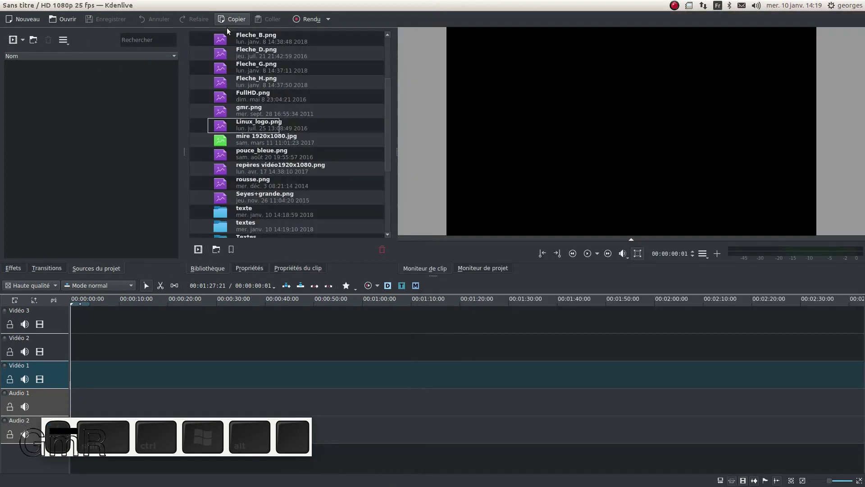
pyautogui.scroll(3)
pyautogui.click(258, 91)
pyautogui.click(257, 95)
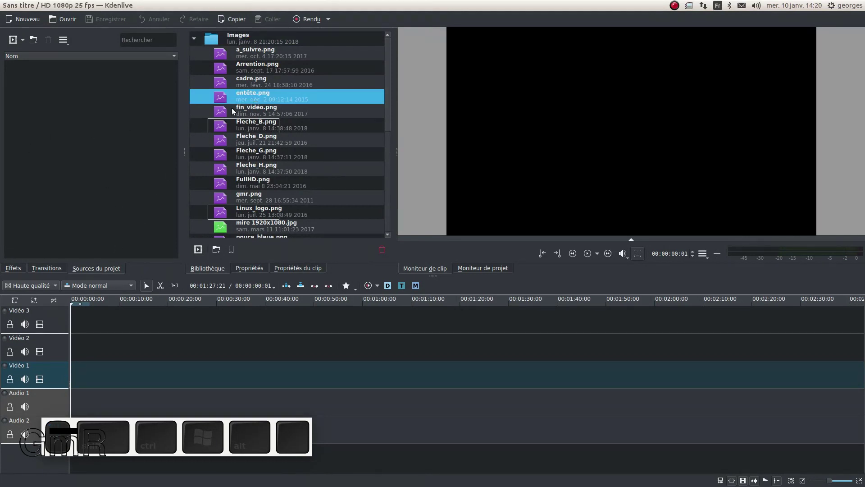
pyautogui.click(249, 97)
pyautogui.moveTo(248, 99); pyautogui.dragTo(98, 110)
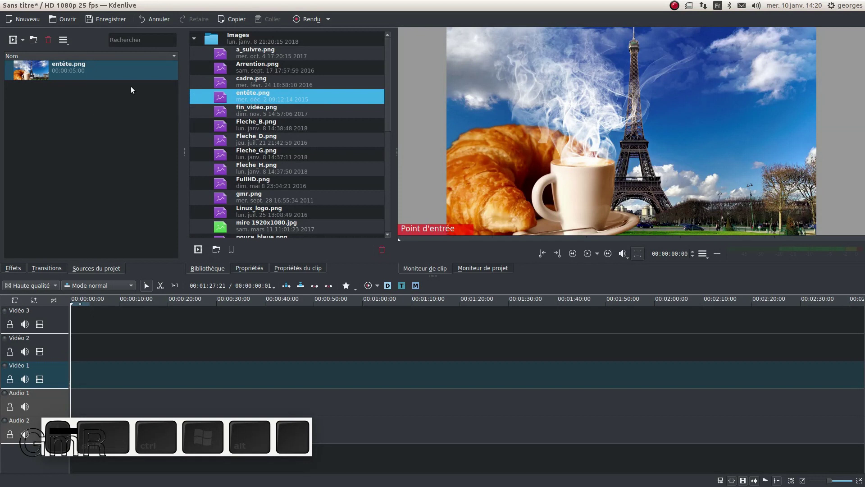
pyautogui.click(120, 74)
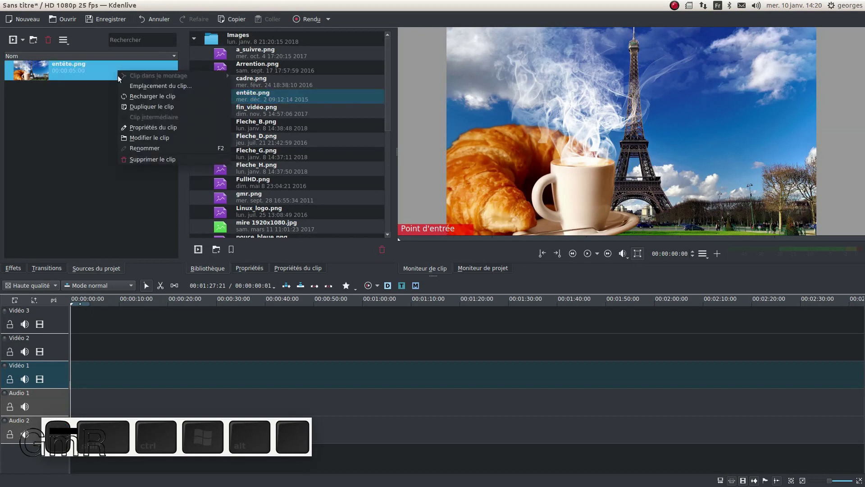
pyautogui.click(141, 159)
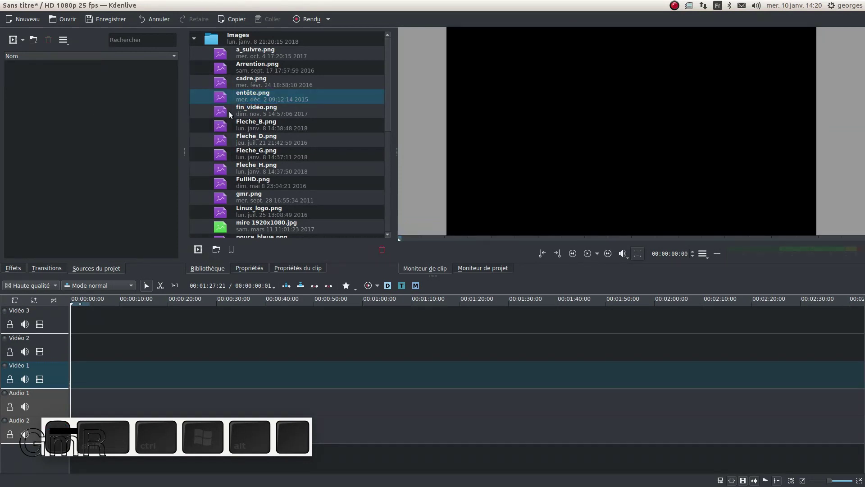
# Step: Collapse the library's Images folder, close the file manager and maximise Kdenlive again
pyautogui.click(248, 97)
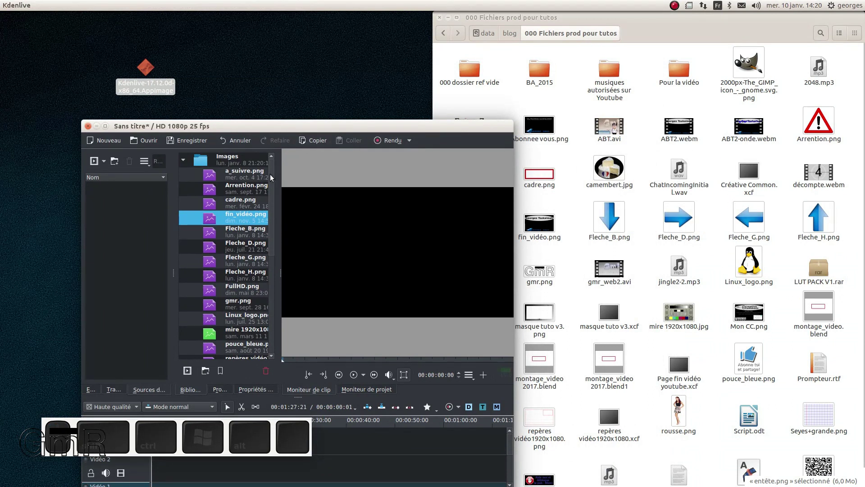
pyautogui.click(188, 160)
pyautogui.click(189, 202)
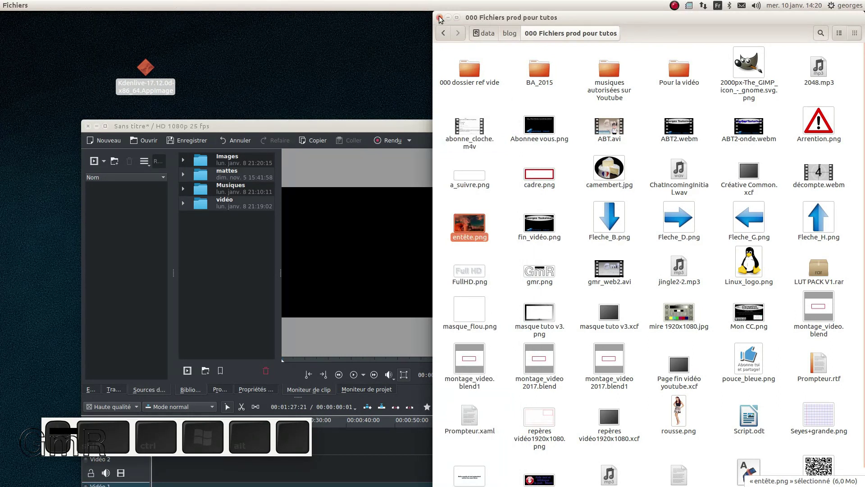
pyautogui.click(442, 19)
pyautogui.click(410, 129)
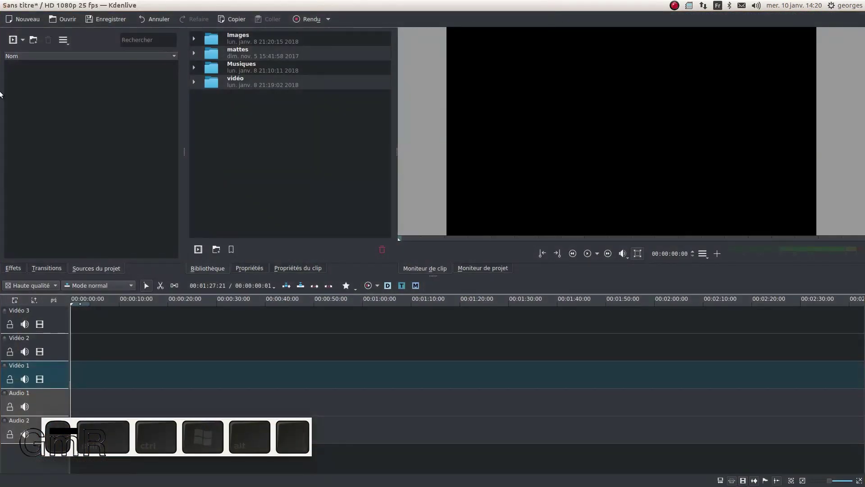
# Step: Add the webcam .webm and screen-capture .mp4 recordings from 'Kdenlive : l'installation' to the project bin
pyautogui.click(75, 442)
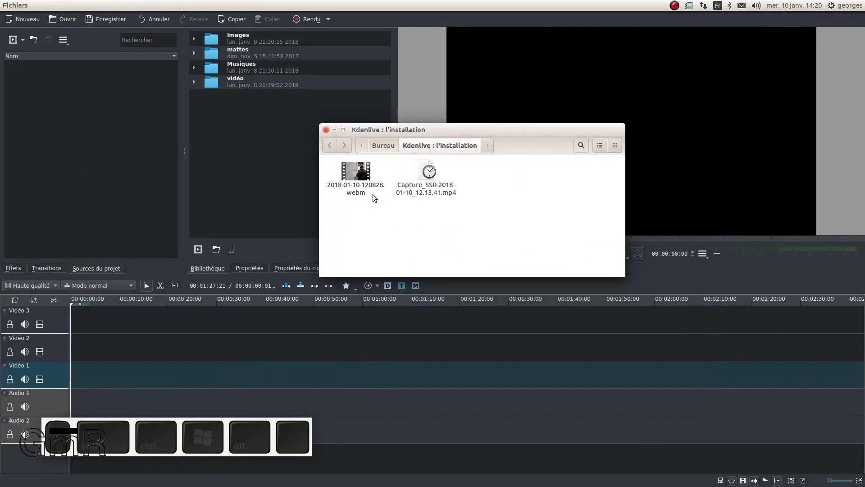
pyautogui.click(334, 164)
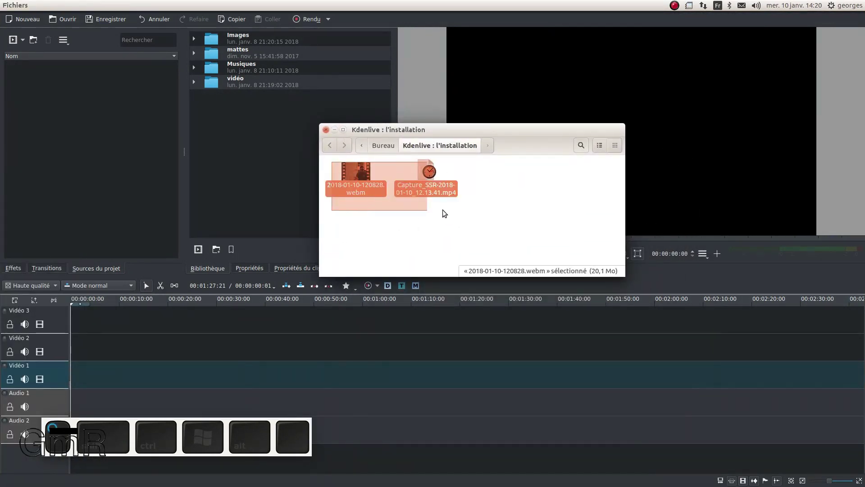
pyautogui.click(448, 210)
pyautogui.moveTo(435, 191); pyautogui.dragTo(86, 164)
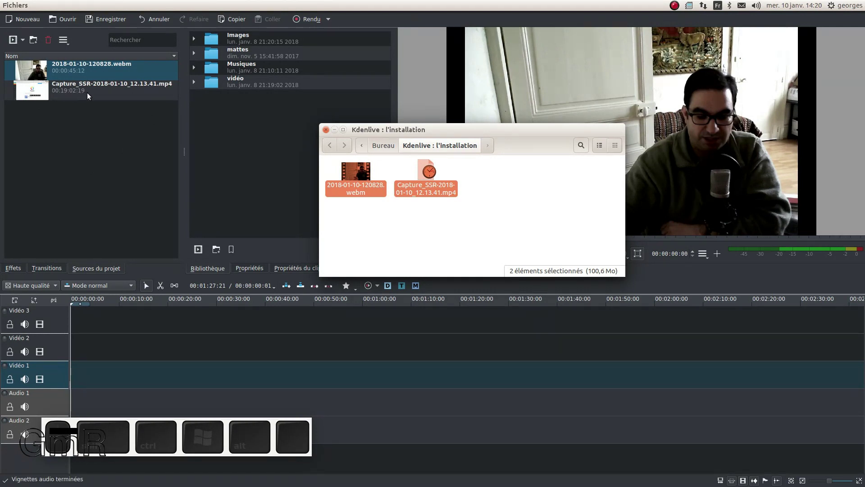
# Step: Inspect the context actions of both bin clips and load the webcam clip into the clip monitor
pyautogui.middleClick(92, 96)
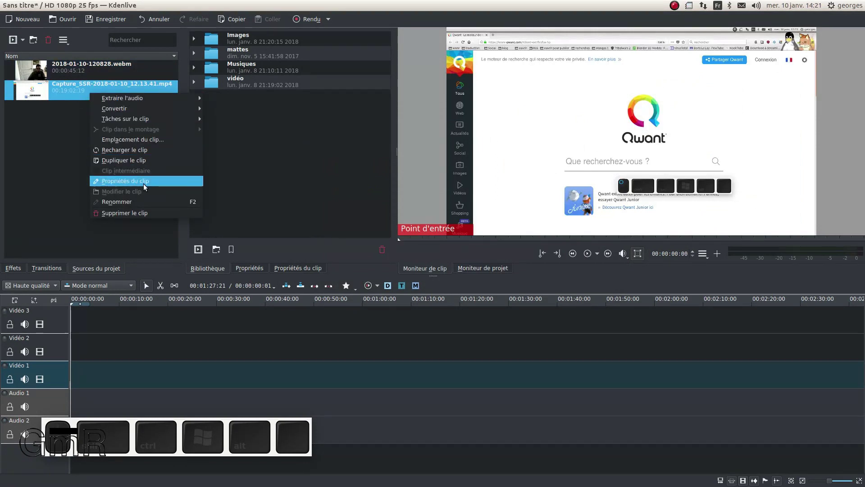
pyautogui.click(137, 173)
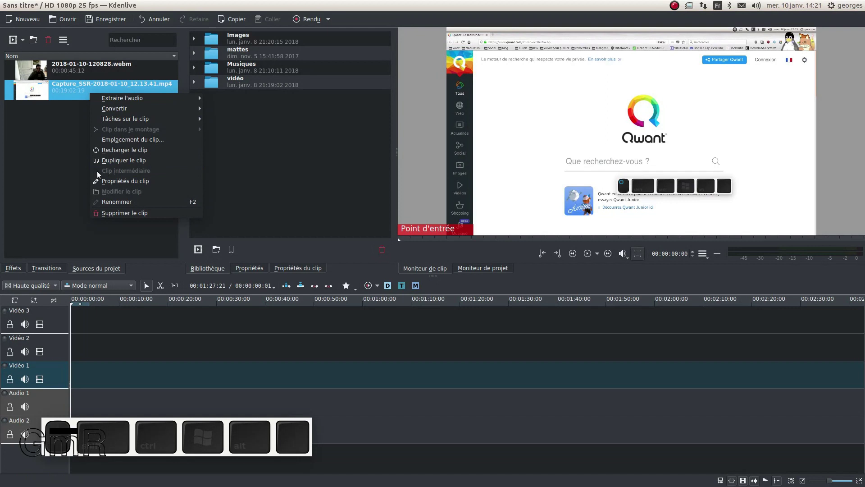
pyautogui.click(99, 175)
pyautogui.moveTo(99, 174); pyautogui.dragTo(105, 102)
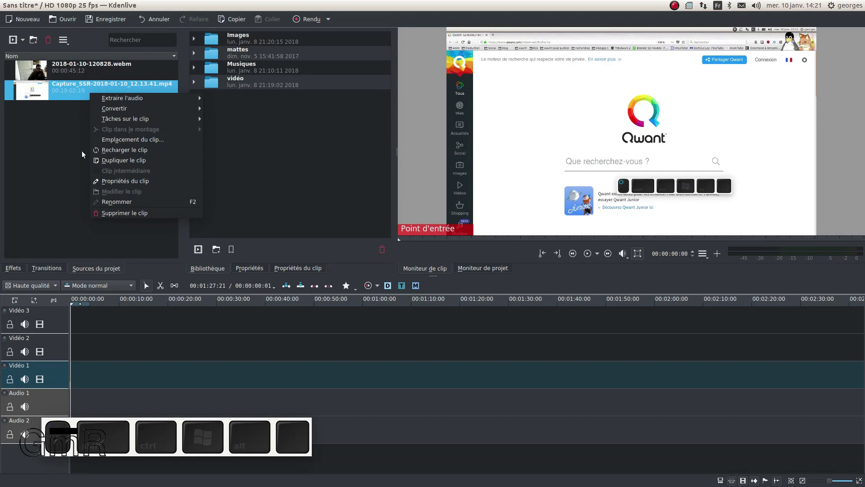
pyautogui.click(93, 75)
pyautogui.middleClick(71, 72)
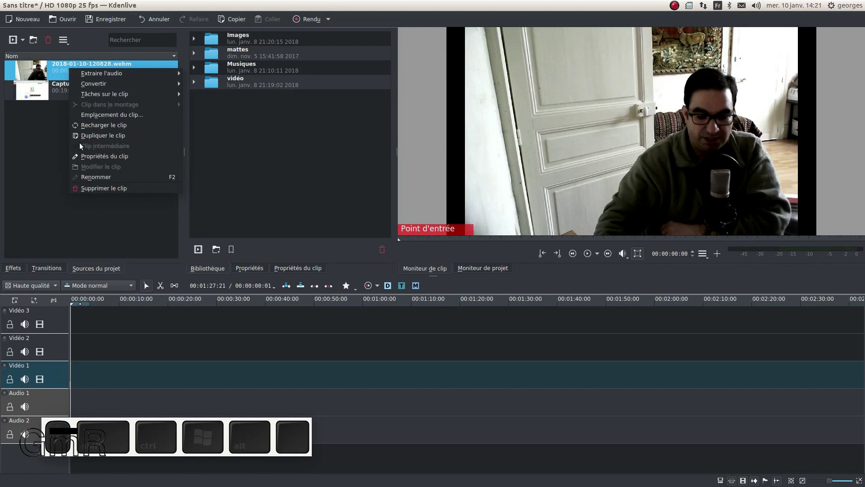
# Step: Place the webcam clip on Vidéo 2 and the capture on Vidéo 1, and name a new bin folder vidéos
pyautogui.click(79, 150)
pyautogui.click(101, 153)
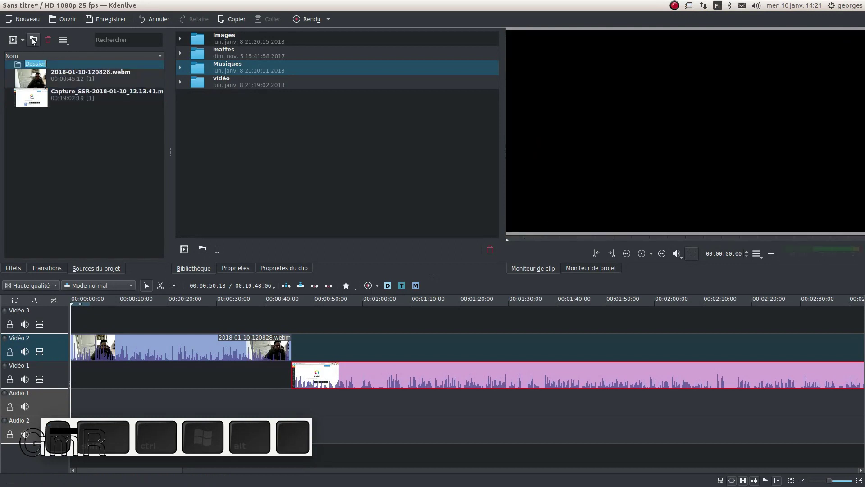
pyautogui.press('o')
pyautogui.press('s')
pyautogui.press('Return')
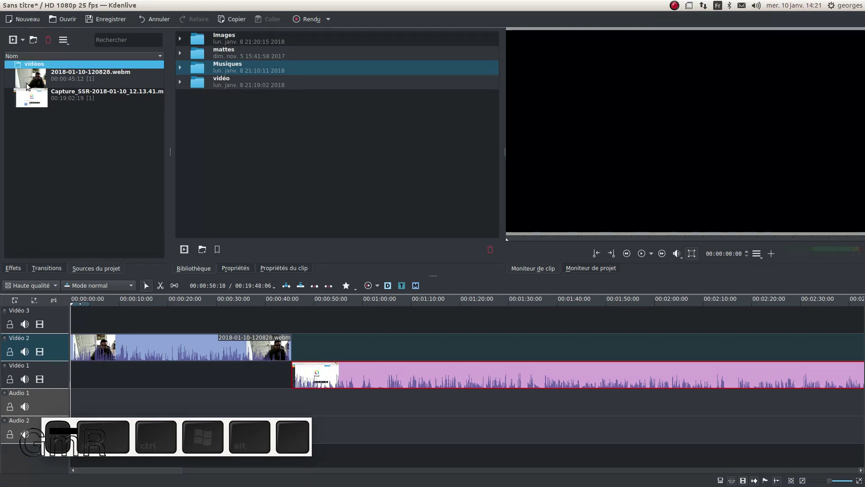
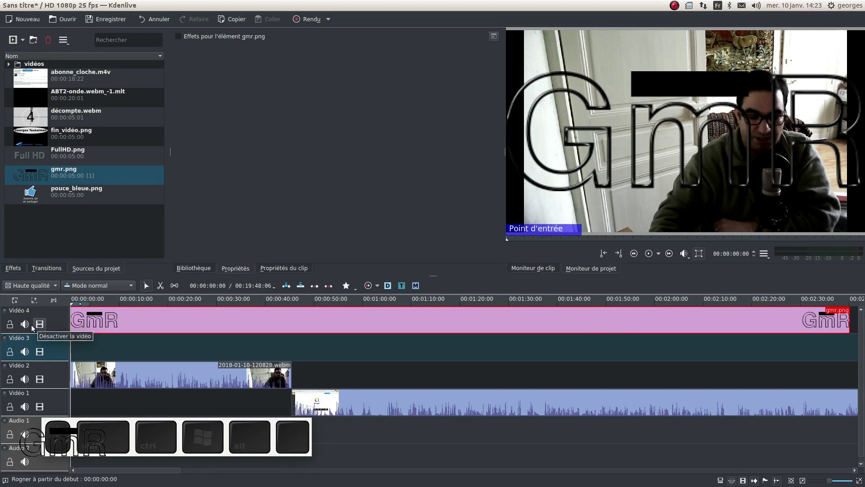
# Step: Mute the audio of the Vidéo 4 logo track
pyautogui.click(31, 326)
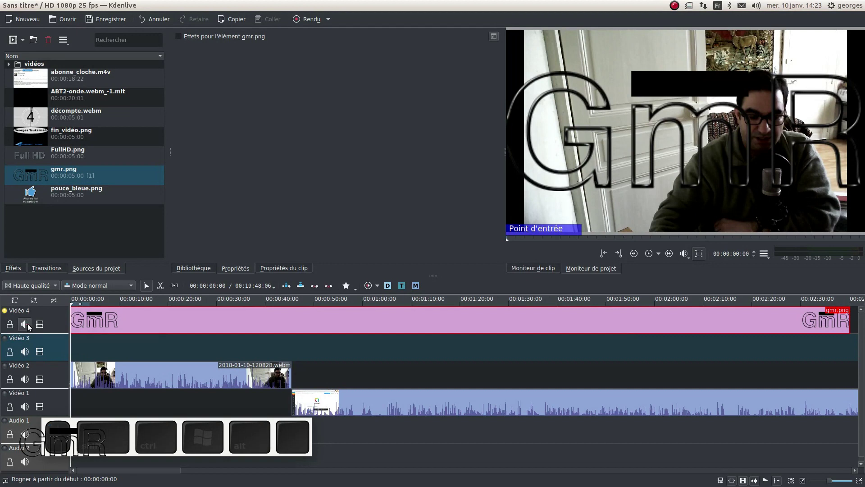
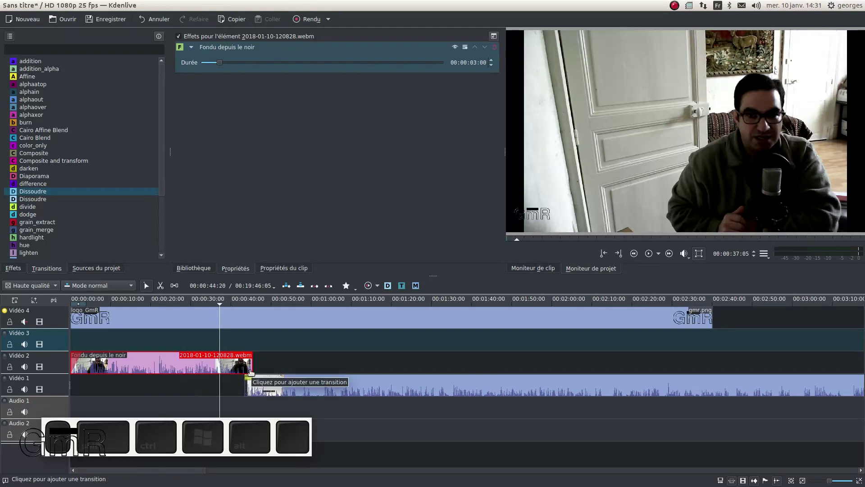
# Step: Scroll the timeline back to the clip overlap and select the webcam clip on Vidéo 2
pyautogui.scroll(3)
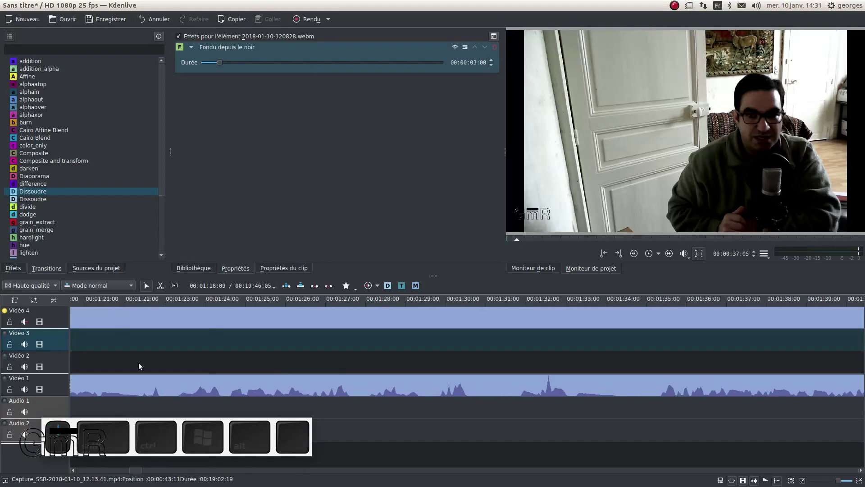
pyautogui.click(142, 364)
pyautogui.click(142, 364)
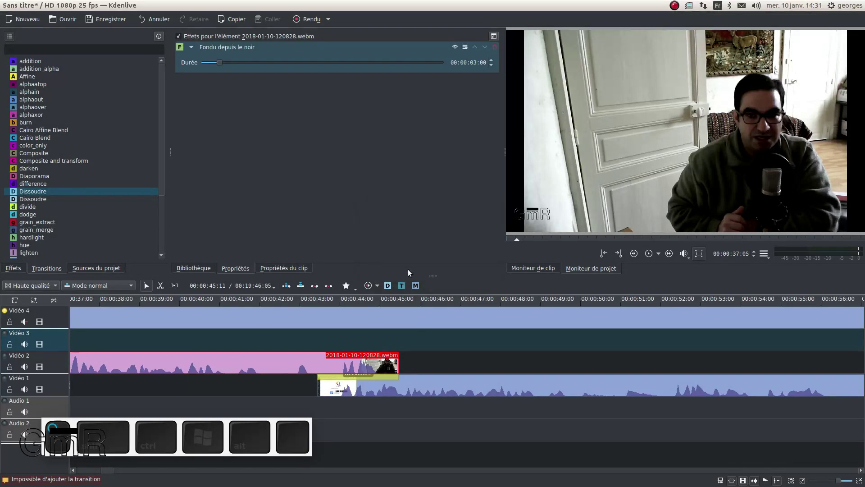
# Step: Add a Dissoudre transition where the webcam clip overlaps the screen capture
pyautogui.click(362, 378)
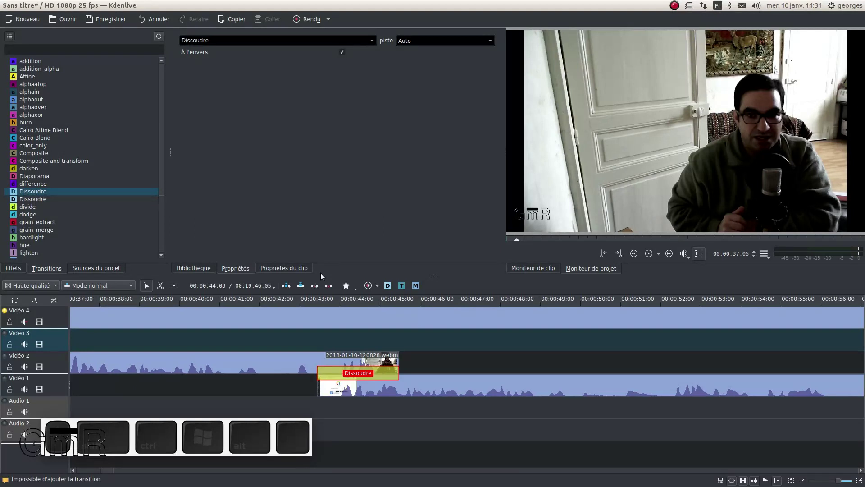
# Step: Make the webcam-to-screen-capture transition a wipe and try the cloud.pgm pattern
pyautogui.click(323, 300)
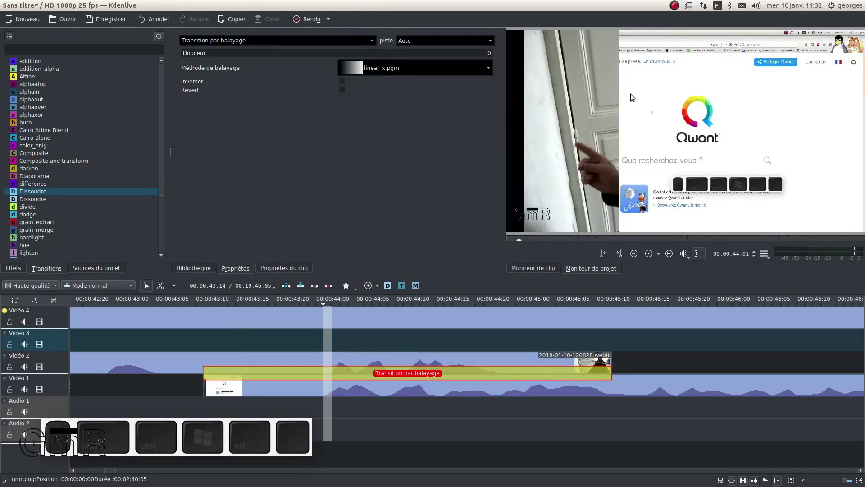
pyautogui.click(384, 127)
pyautogui.click(404, 71)
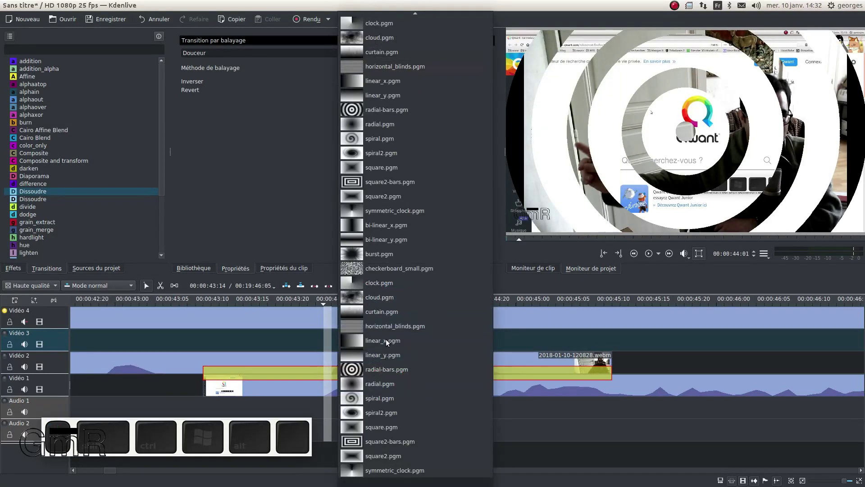
pyautogui.click(361, 301)
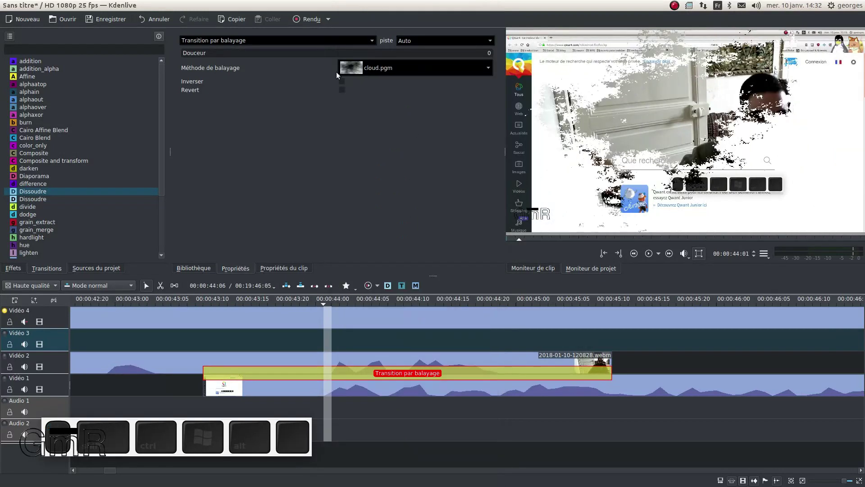
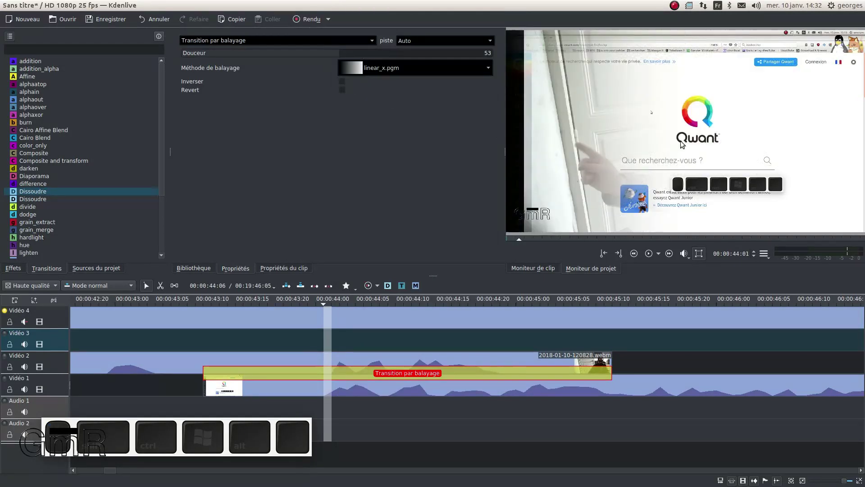
# Step: Keep the linear_x.pgm wipe pattern and lower its softness to 43
pyautogui.click(450, 74)
pyautogui.scroll(3)
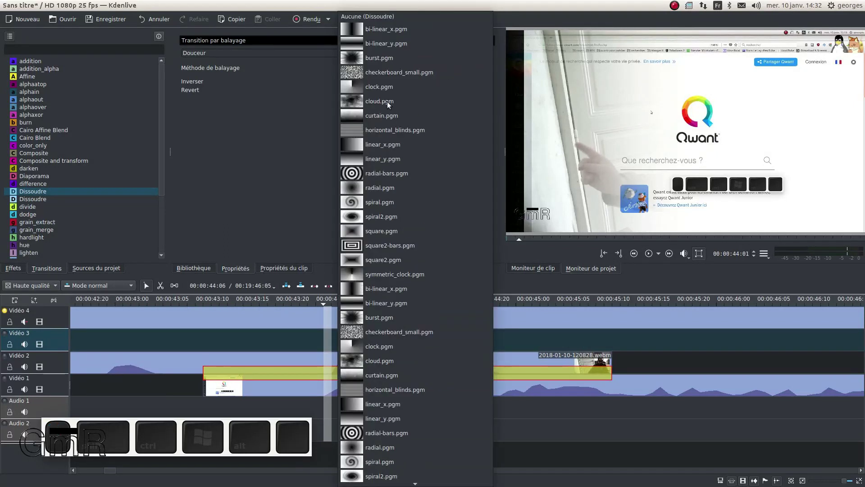
pyautogui.click(276, 141)
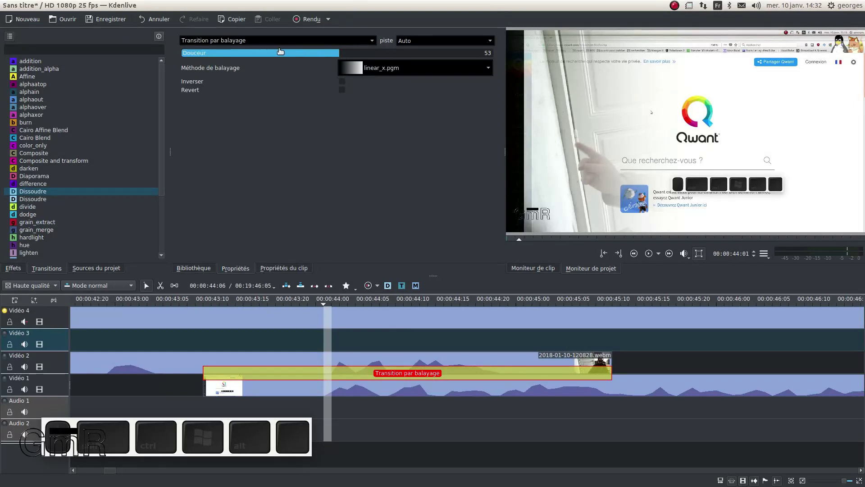
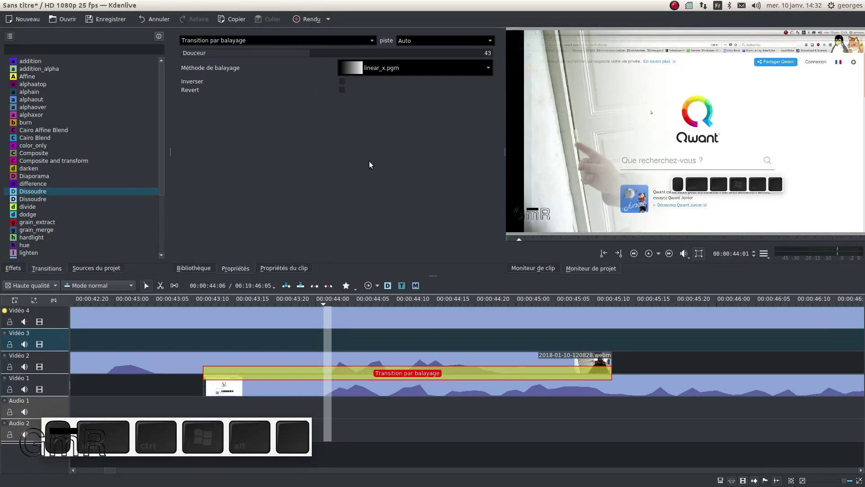
pyautogui.middleClick(660, 386)
pyautogui.middleClick(646, 379)
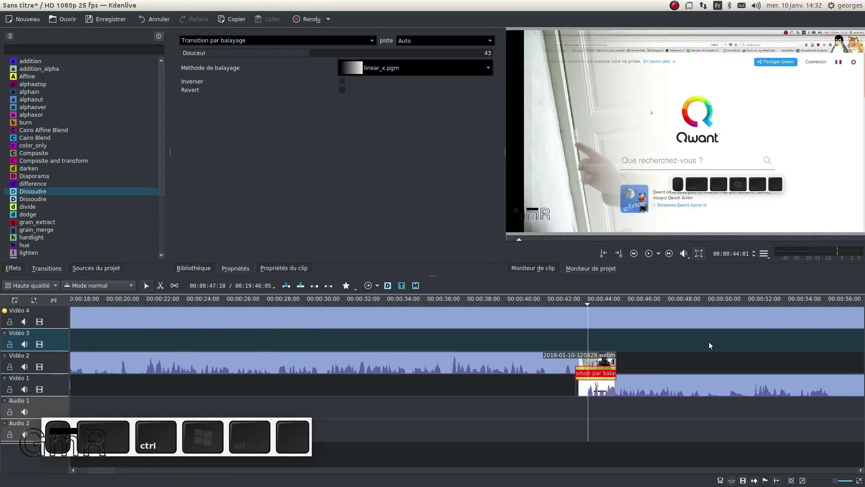